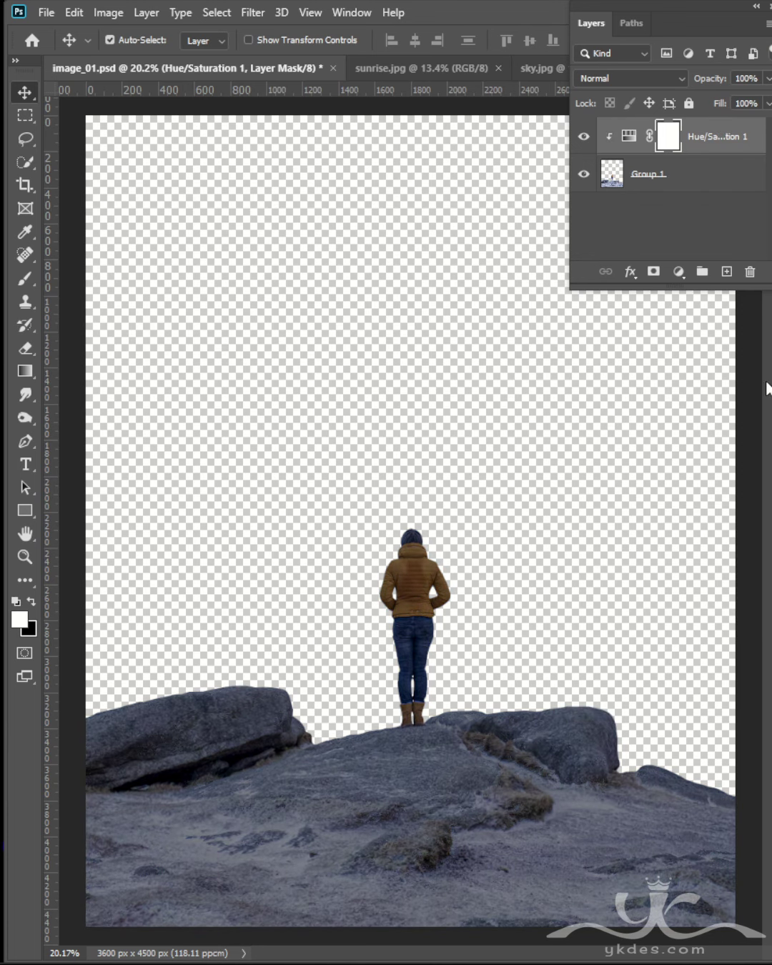
# - Bring up the sunrise.jpg photo to place it behind the hiker
pyautogui.doubleClick(703, 187)
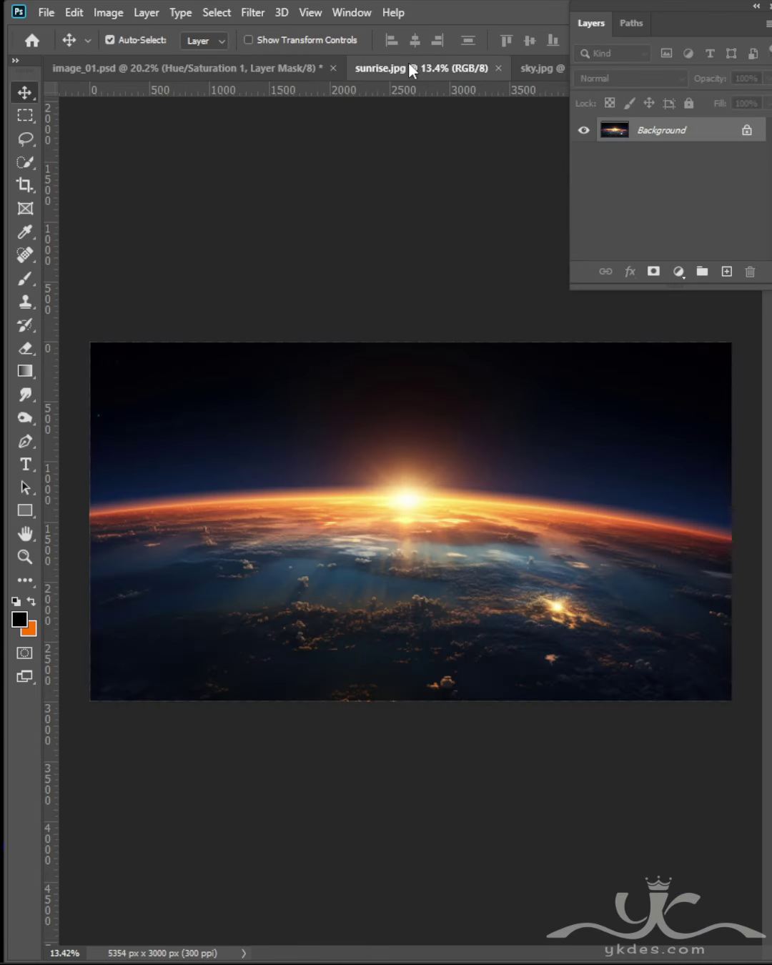
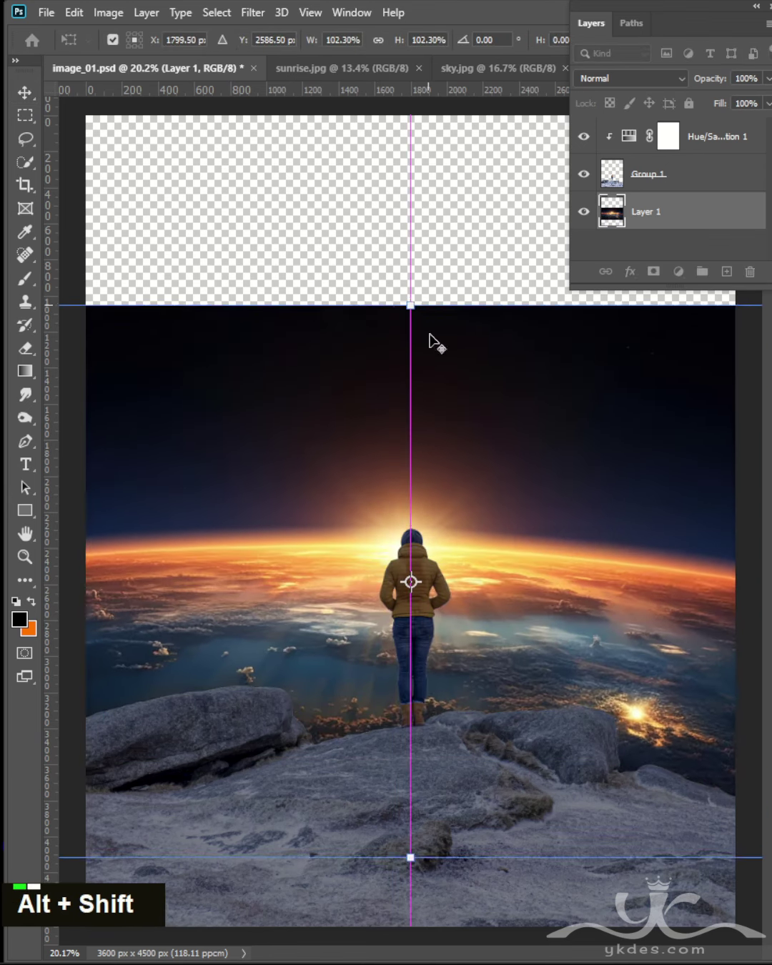
# - Confirm the sunrise photo at about 102% and select both sky layers
pyautogui.press('Return')
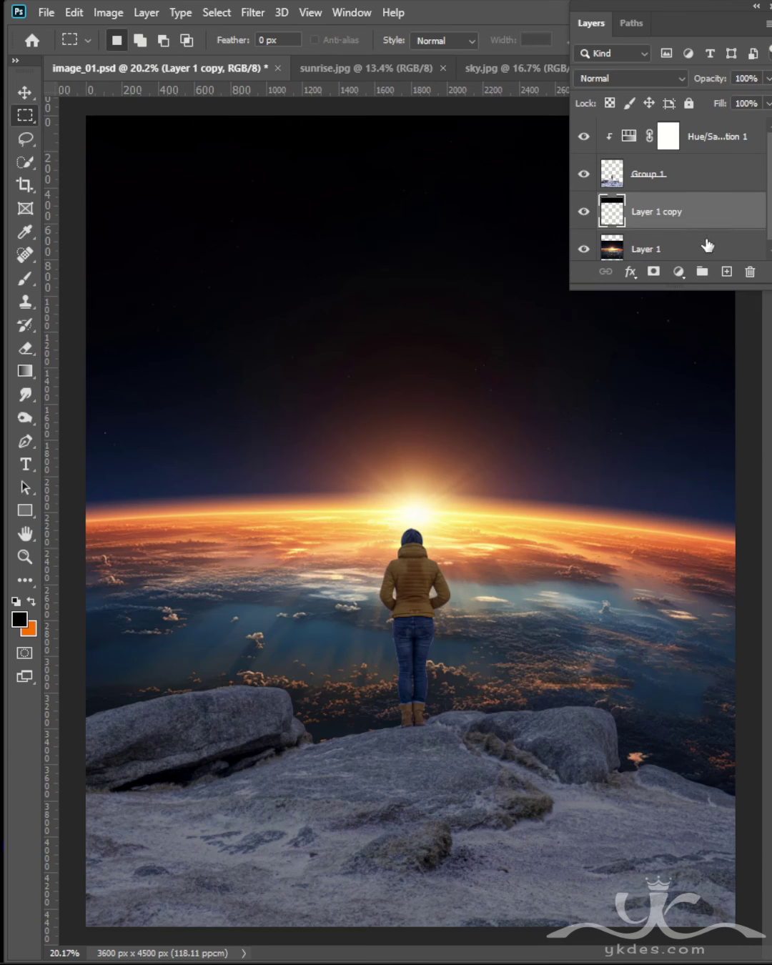
pyautogui.click(711, 245)
# - Merge the sunrise photo and its extended sky copy into one layer
pyautogui.rightClick(711, 245)
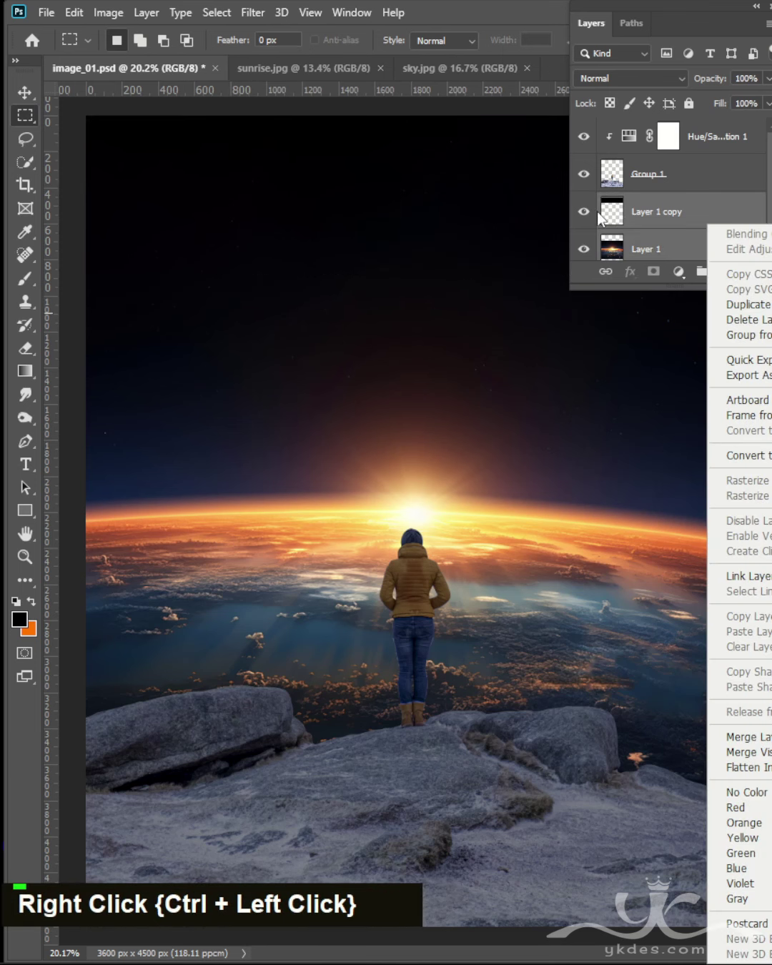
pyautogui.rightClick(631, 201)
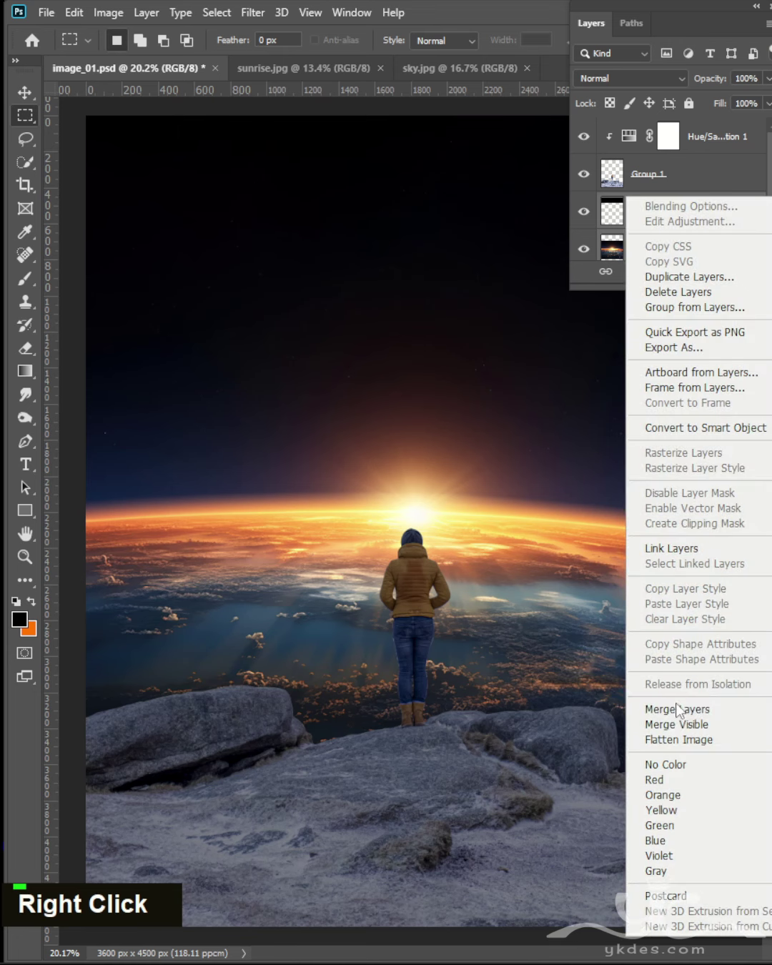
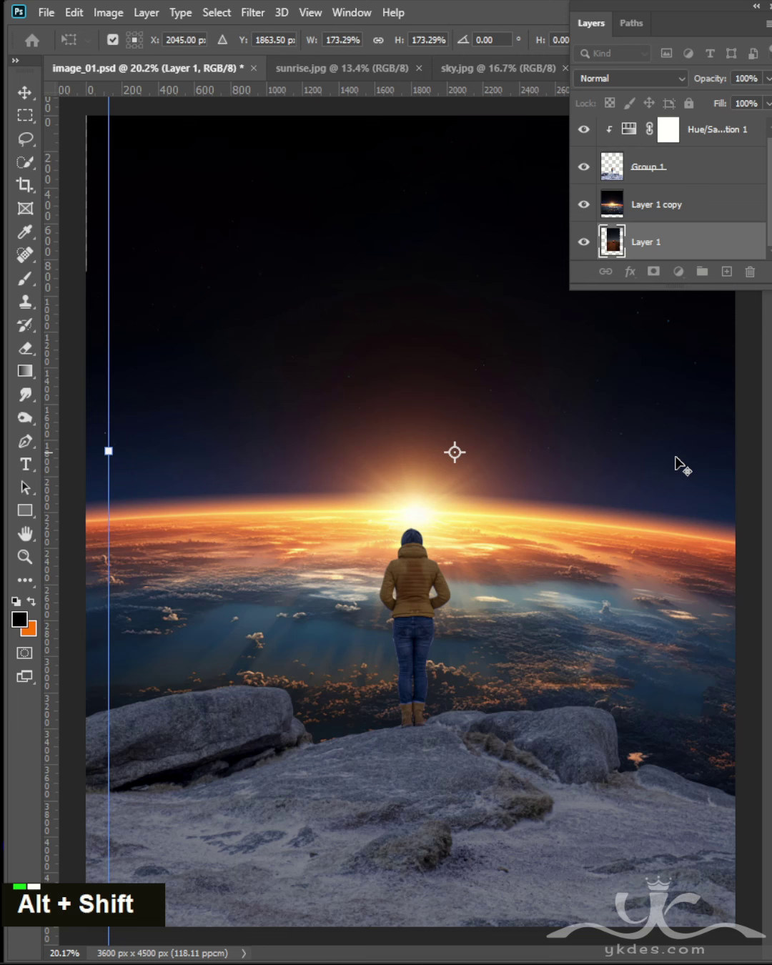
# - Confirm the lower sunrise layer at about 173% and prepare the mask blend along the top
pyautogui.press('Return')
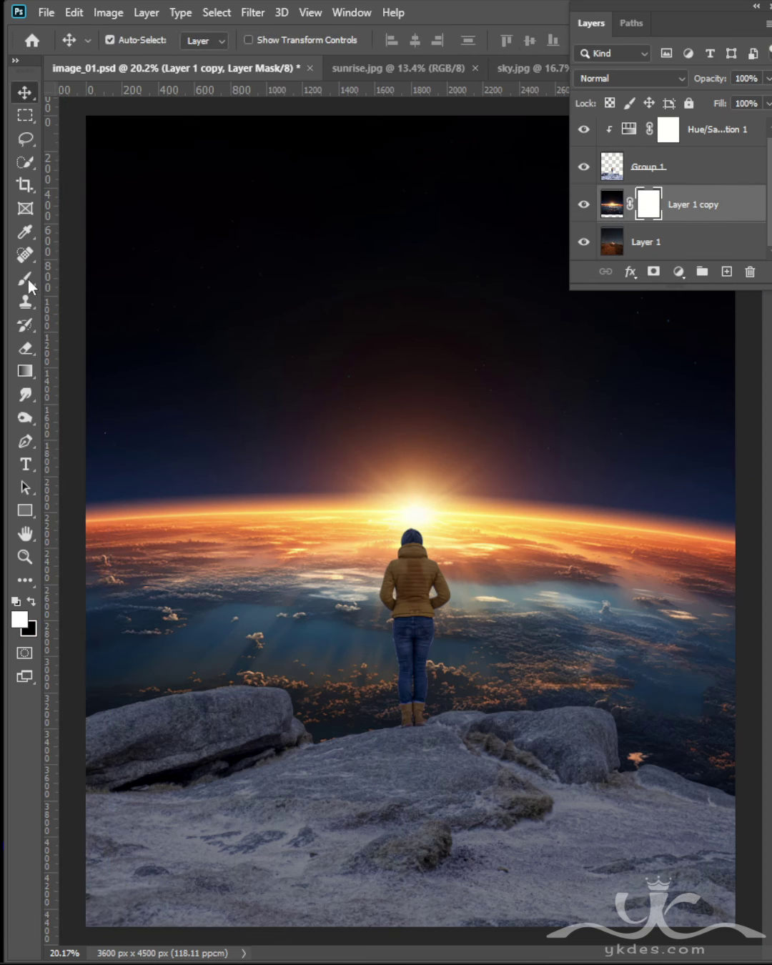
pyautogui.doubleClick(503, 67)
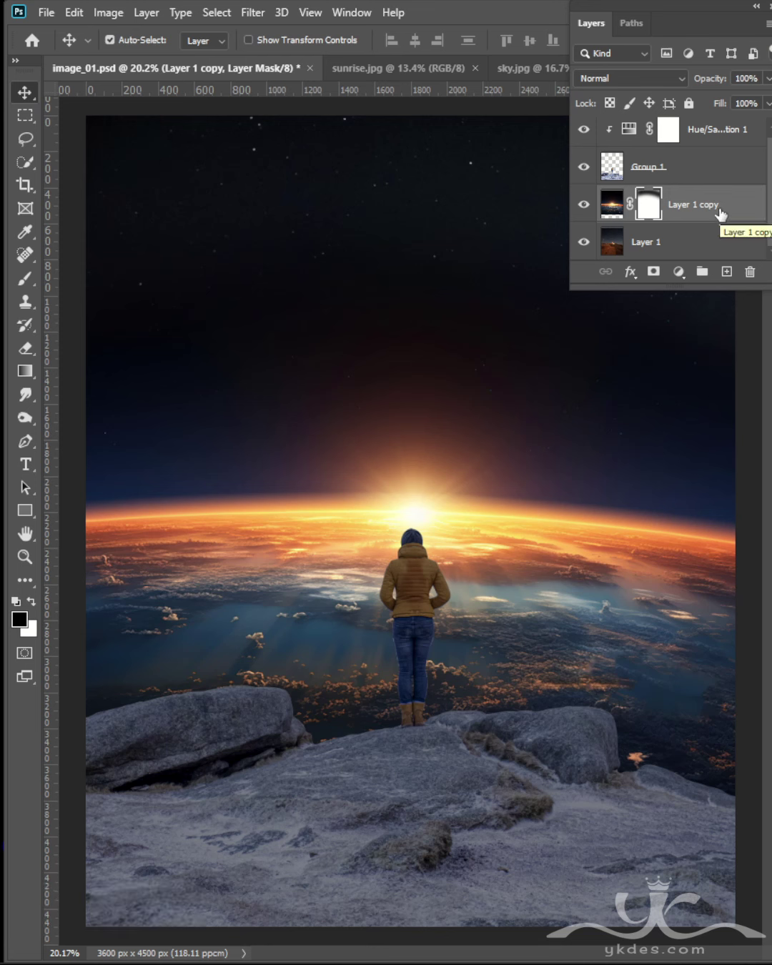
pyautogui.scroll(3)
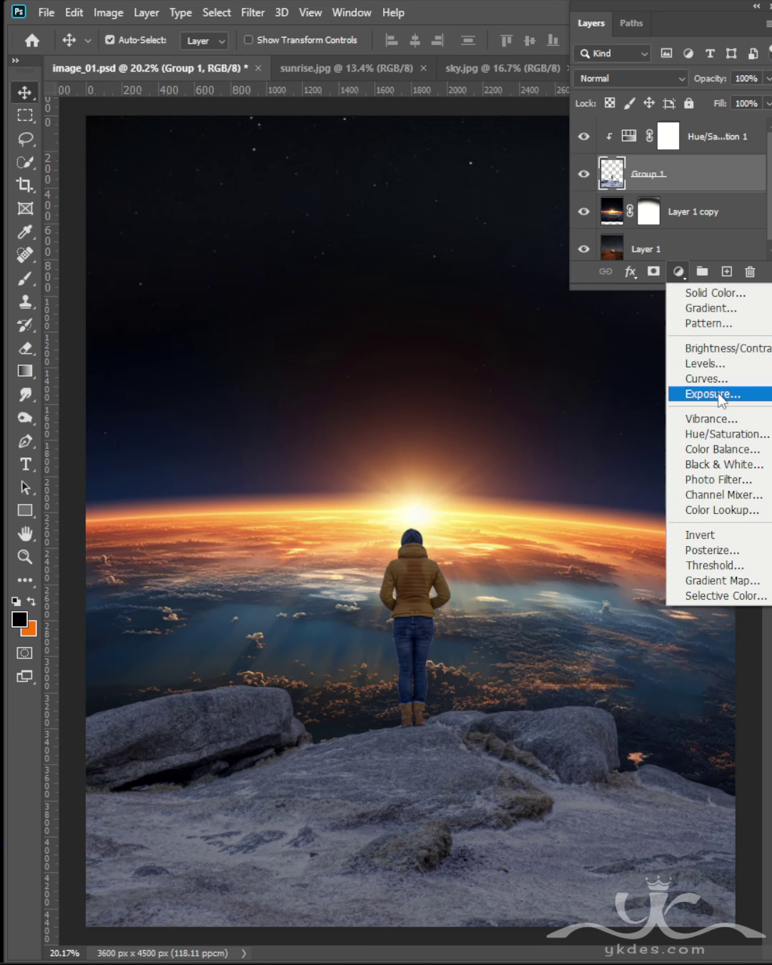